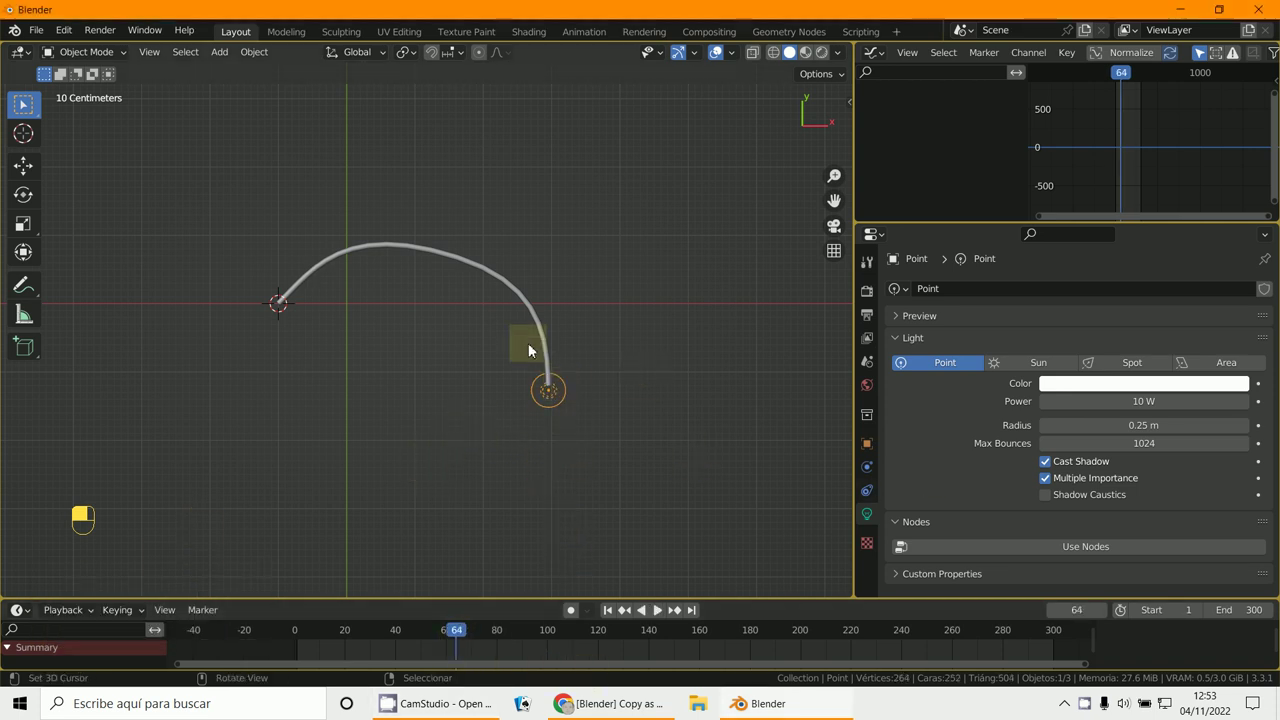
# Select the BezierCurve object in the viewport.
pyautogui.rightClick(550, 354)
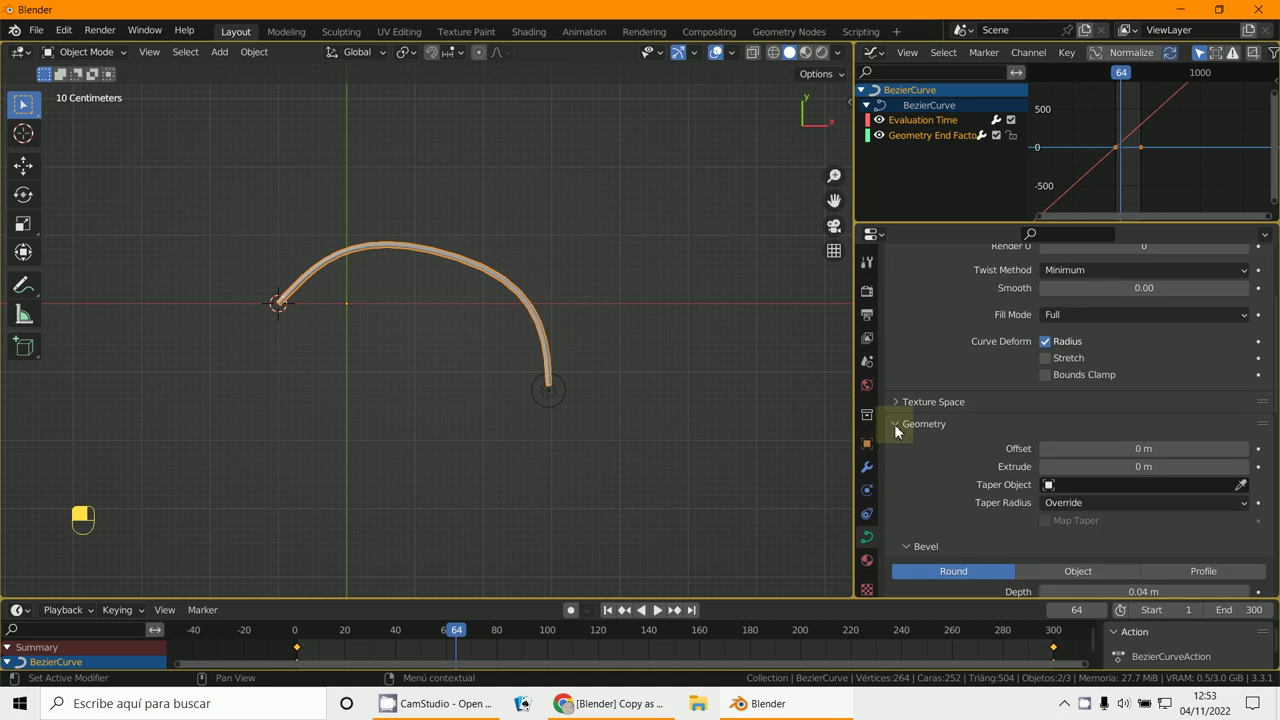
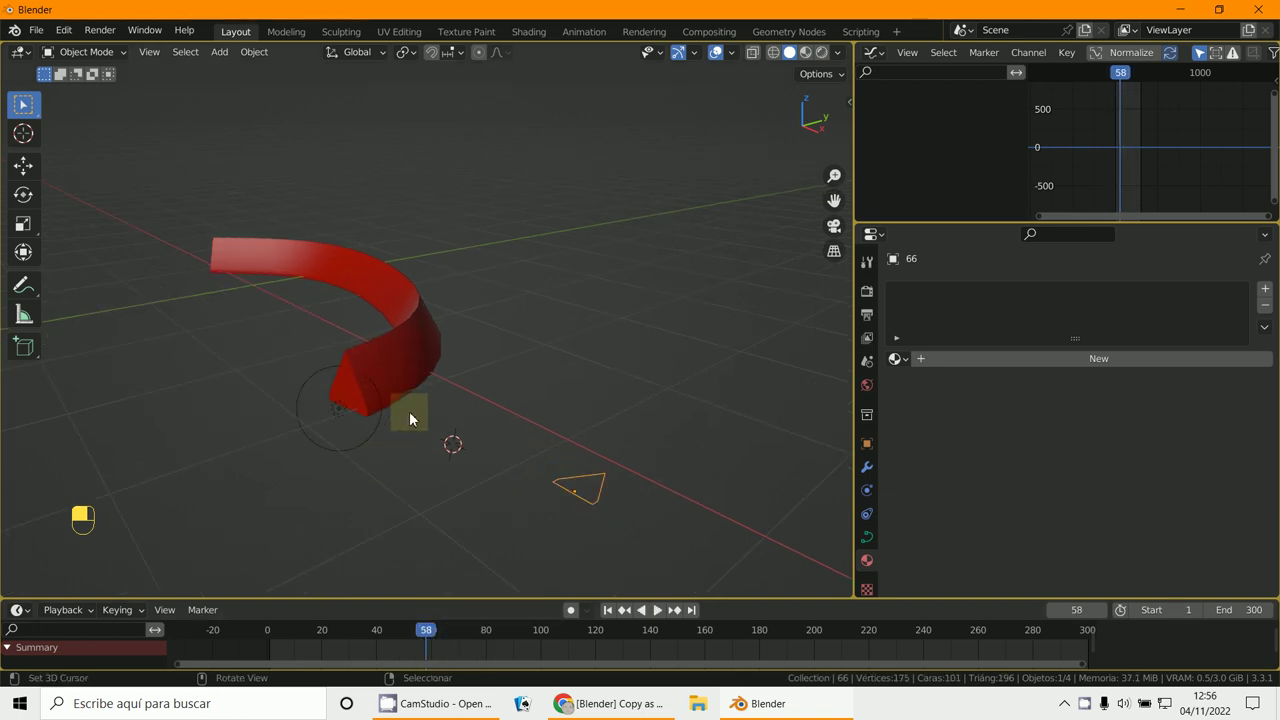
# Switch to top orthographic view to look straight down on the curve.
pyautogui.press('KP_7')
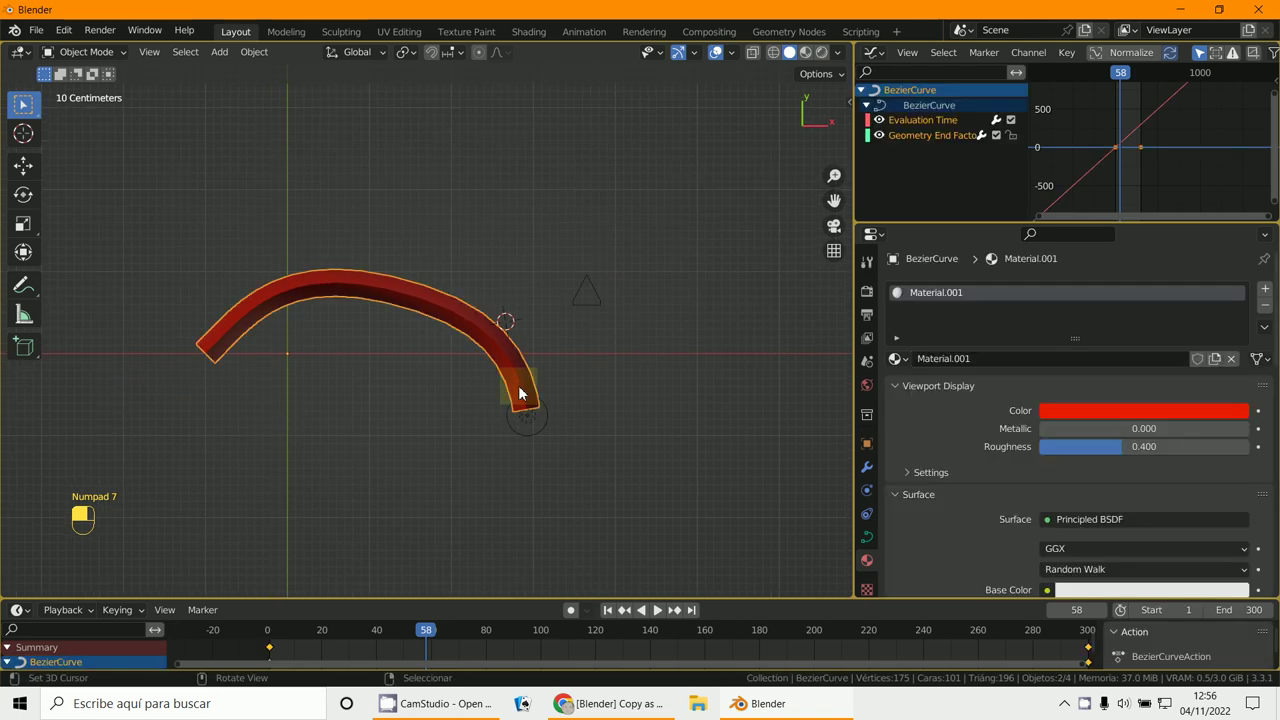
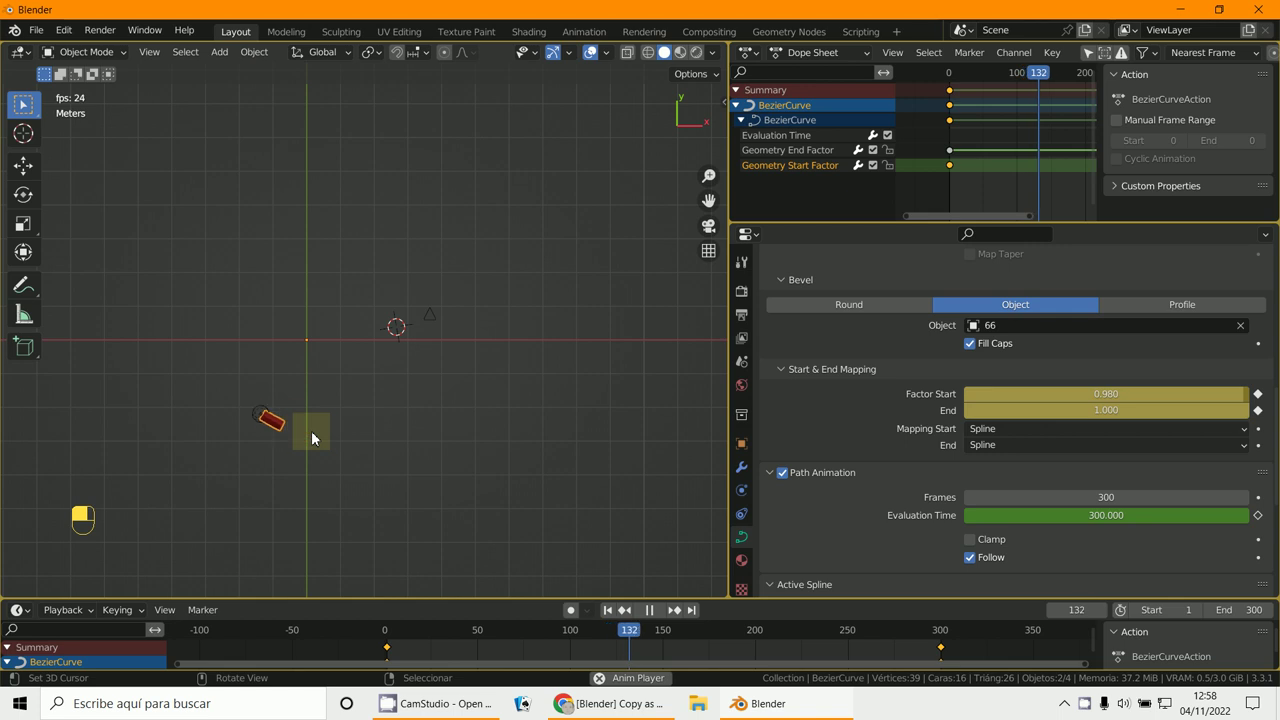
# Select the start/end factor keyframes in the Graph Editor and set their interpolation to Linear.
pyautogui.press('Escape')
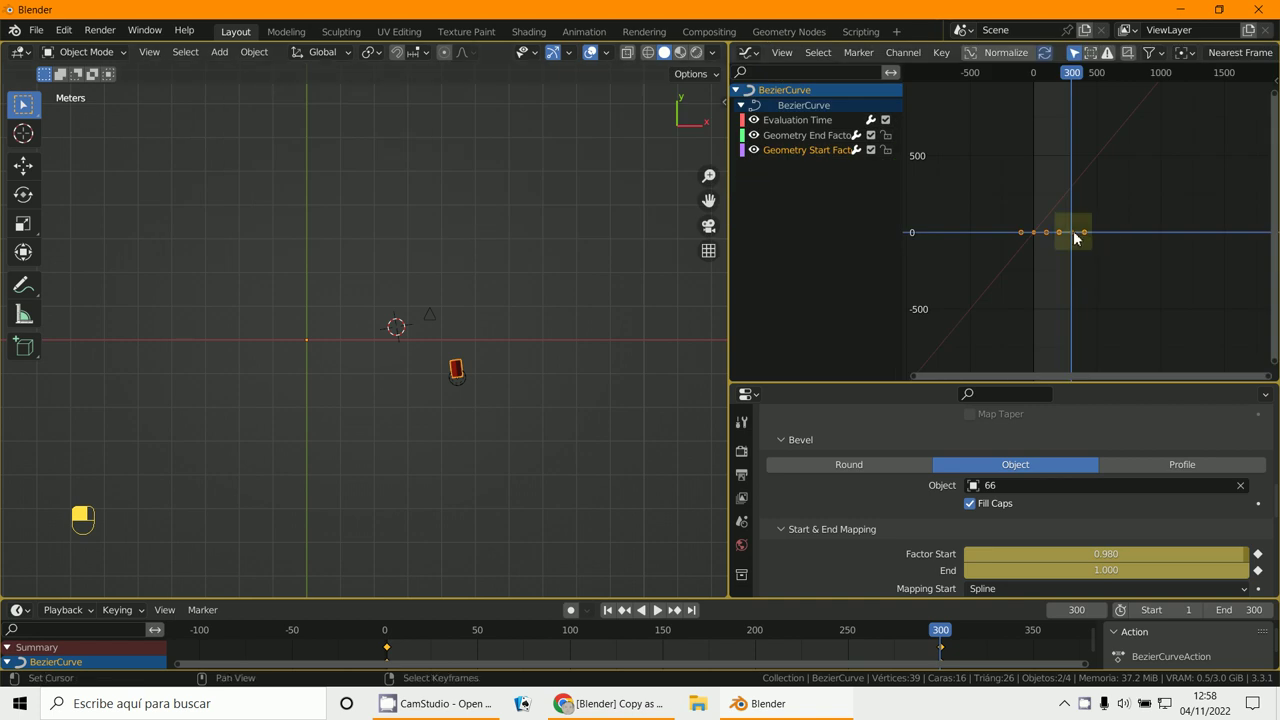
pyautogui.moveTo(802, 157); pyautogui.dragTo(1058, 233)
pyautogui.rightClick(1058, 233)
pyautogui.moveTo(1058, 233); pyautogui.dragTo(1005, 233)
pyautogui.rightClick(1005, 233)
pyautogui.moveTo(1005, 233); pyautogui.dragTo(1017, 241)
pyautogui.press('n')
pyautogui.rightClick(957, 236)
pyautogui.rightClick(1017, 241)
pyautogui.moveTo(1017, 241); pyautogui.dragTo(266, 324)
pyautogui.rightClick(941, 234)
pyautogui.rightClick(997, 239)
pyautogui.rightClick(996, 218)
pyautogui.rightClick(956, 225)
pyautogui.rightClick(945, 232)
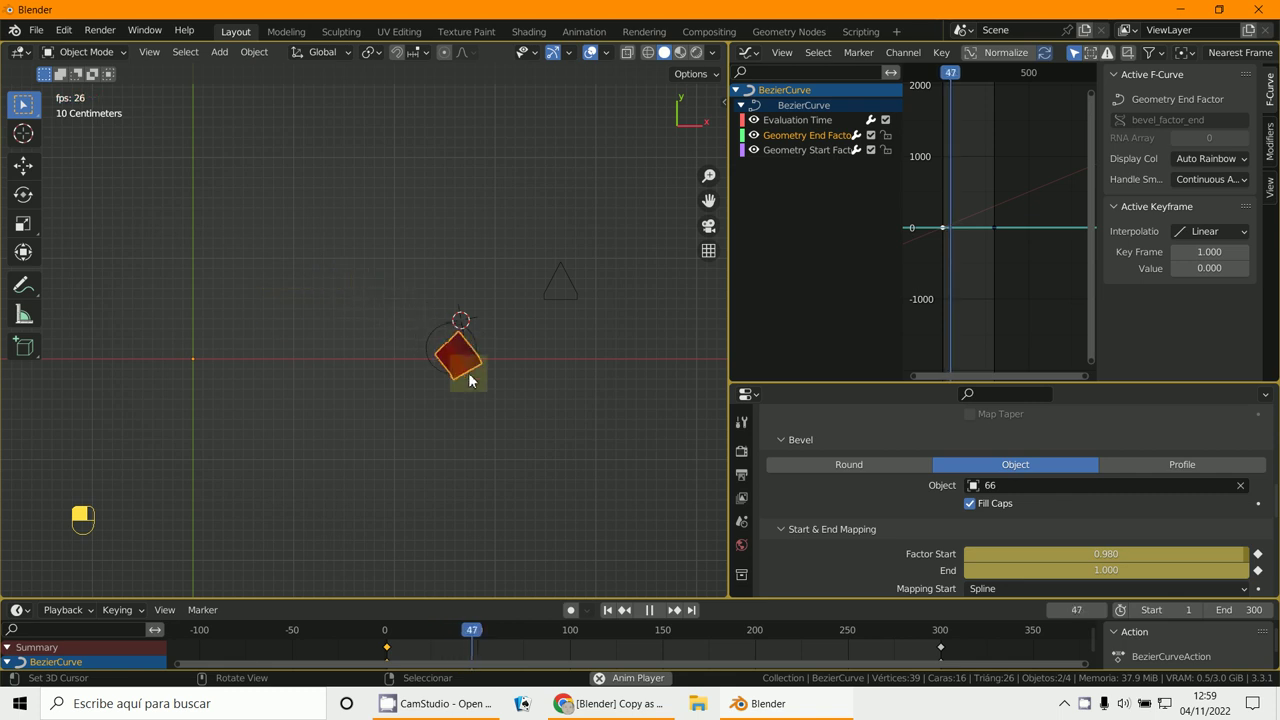